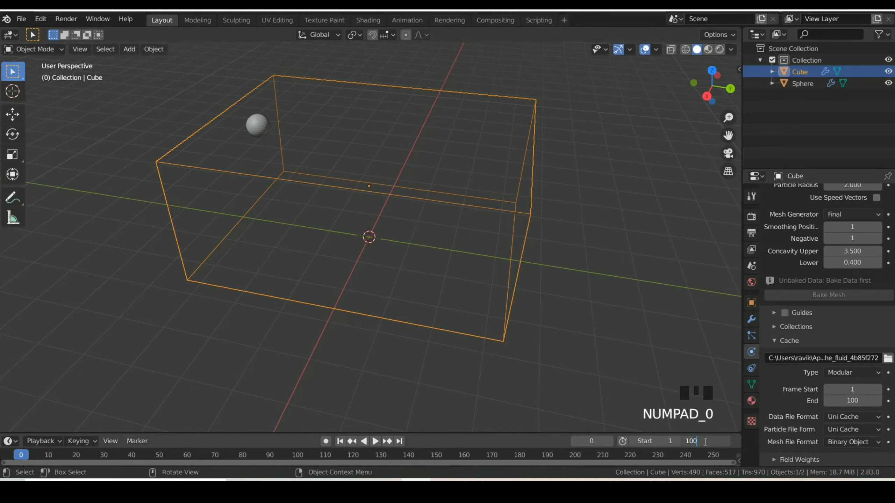
Step: Bake the fluid domain's simulation data and play back the particle pour from the sphere
scroll(up, 3)
scroll(up, 3)
click(830, 318)
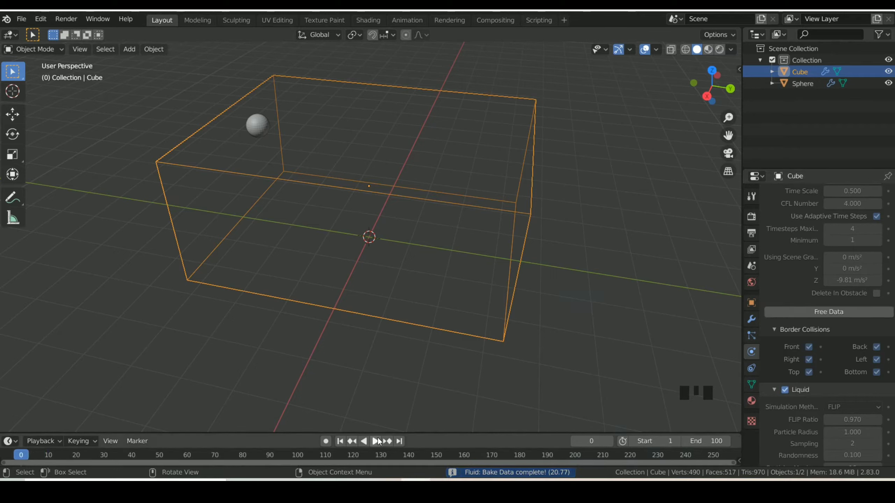
click(383, 443)
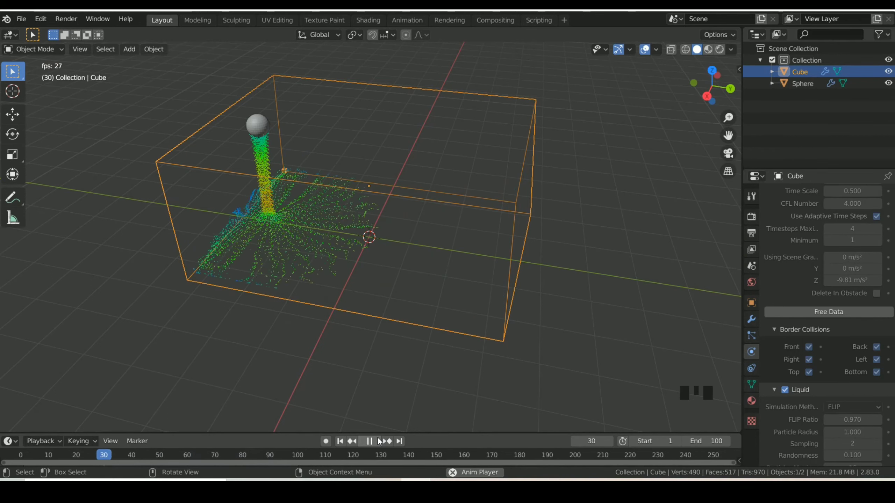
Step: Bake the domain's liquid mesh so the pour shows as a smooth surface beneath the sphere
drag(378, 447, 812, 416)
scroll(down, 3)
scroll(down, 3)
scroll(down, 3)
drag(823, 415, 677, 135)
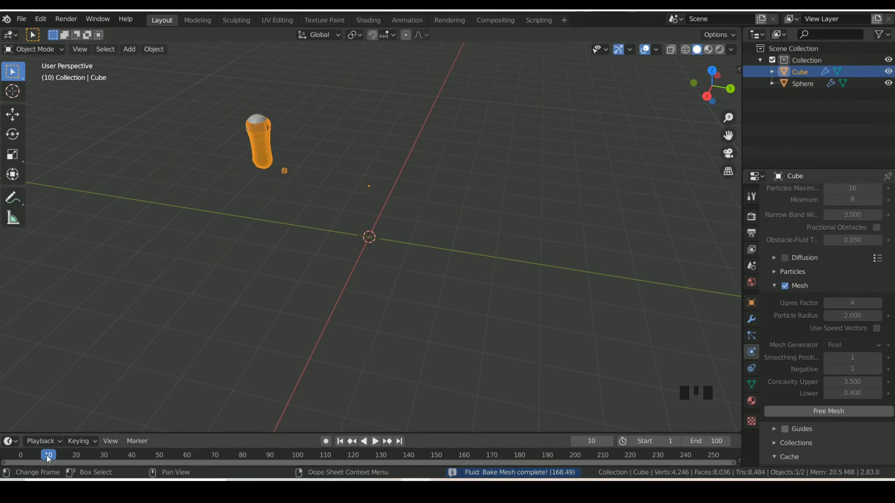
drag(49, 460, 123, 476)
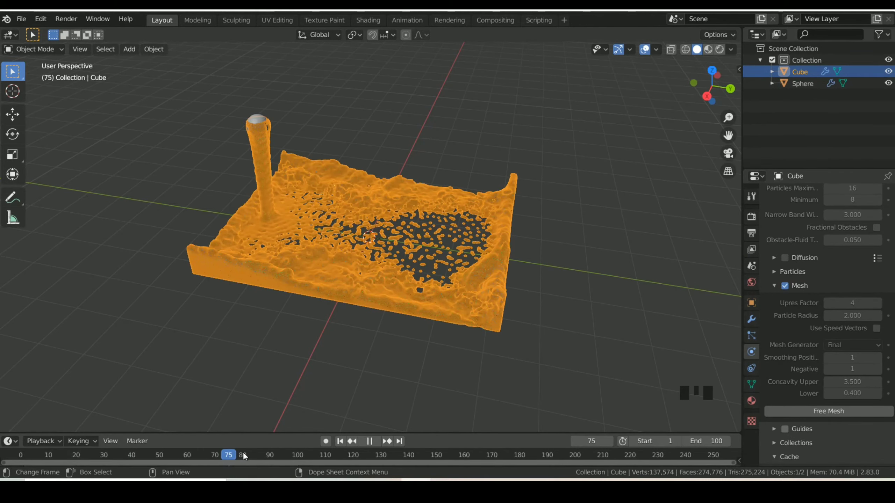
scroll(up, 3)
scroll(down, 3)
scroll(up, 3)
scroll(down, 3)
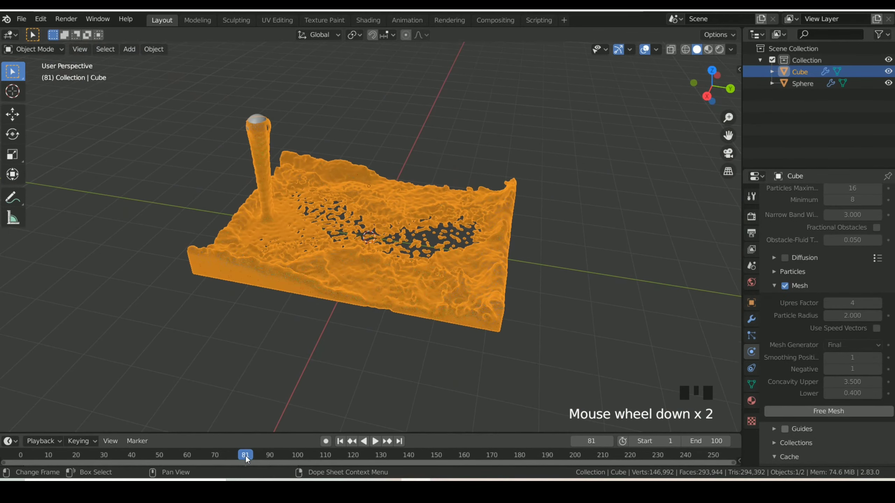
drag(138, 462, 762, 420)
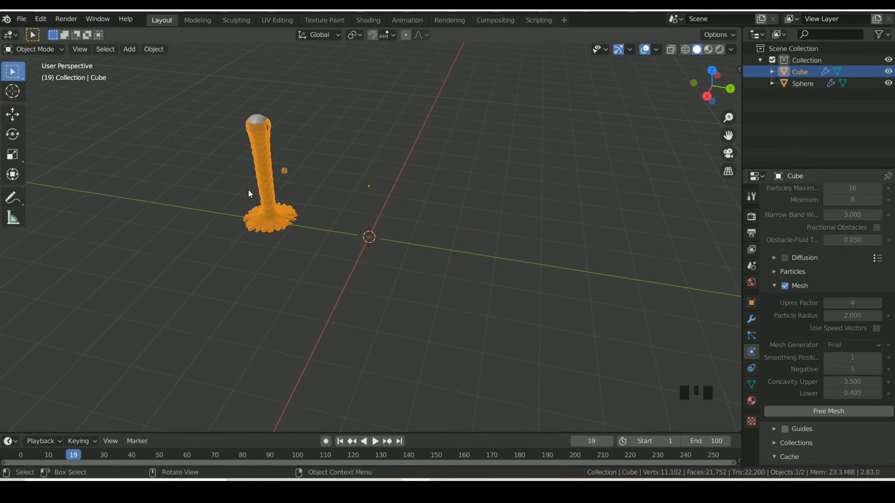
Step: Set the domain object's Viewport Display to Solid so the liquid shows as a grey surface
click(757, 309)
click(438, 153)
click(275, 180)
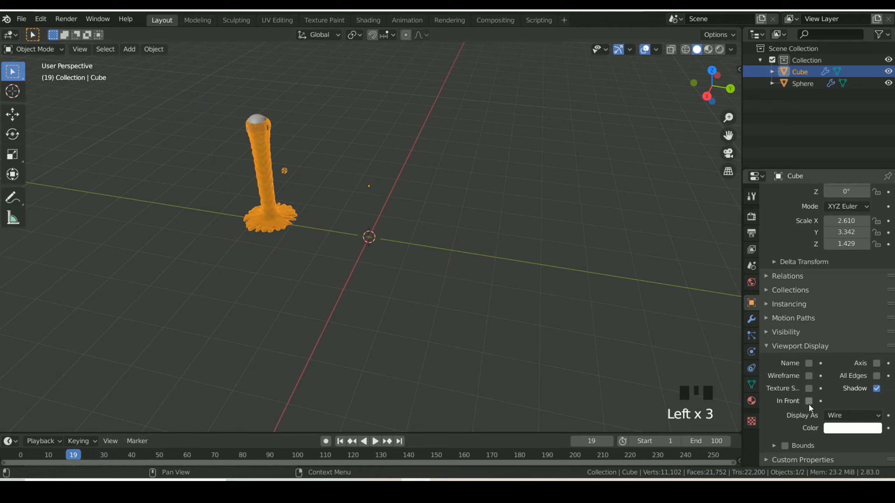
Step: Zoom and orbit onto the liquid column and step to a slightly later frame of the splash
drag(854, 418, 242, 194)
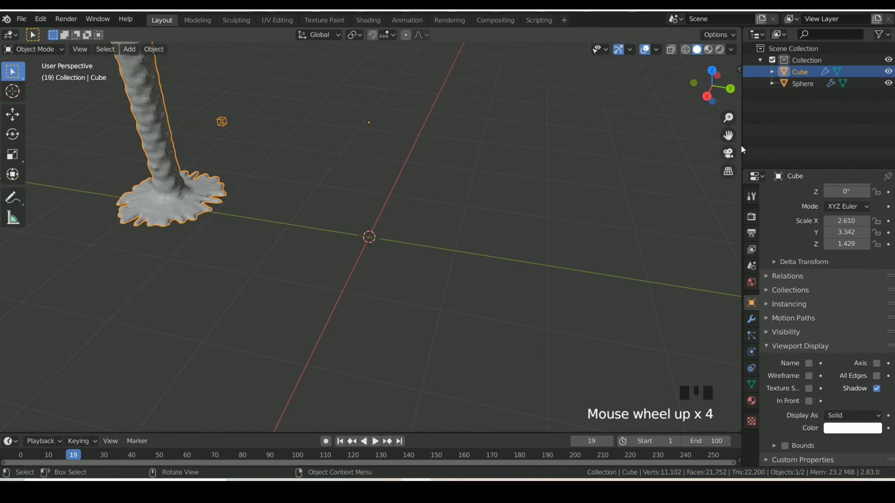
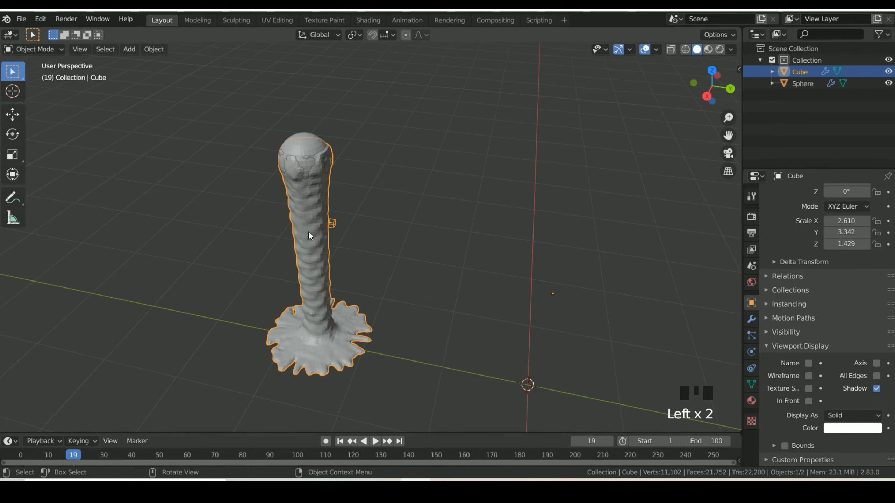
drag(311, 235, 309, 254)
click(309, 254)
drag(309, 255, 315, 256)
scroll(up, 3)
scroll(down, 3)
scroll(down, 3)
drag(71, 457, 259, 394)
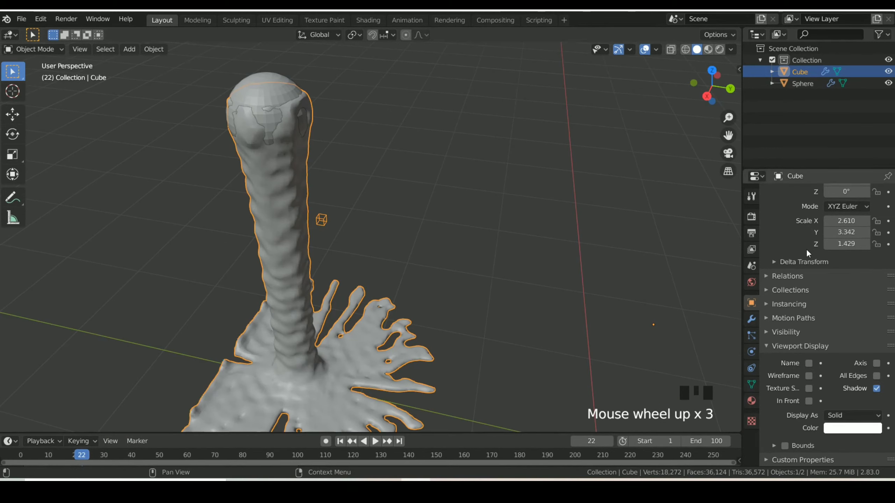
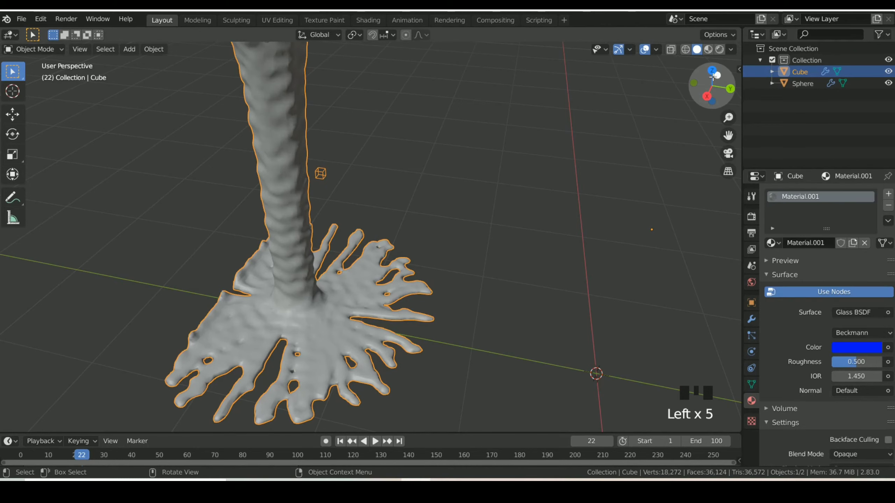
Step: Switch the viewport to Material Preview and set the Glass BSDF colour to blue
click(708, 54)
scroll(down, 3)
drag(731, 54, 514, 331)
click(864, 356)
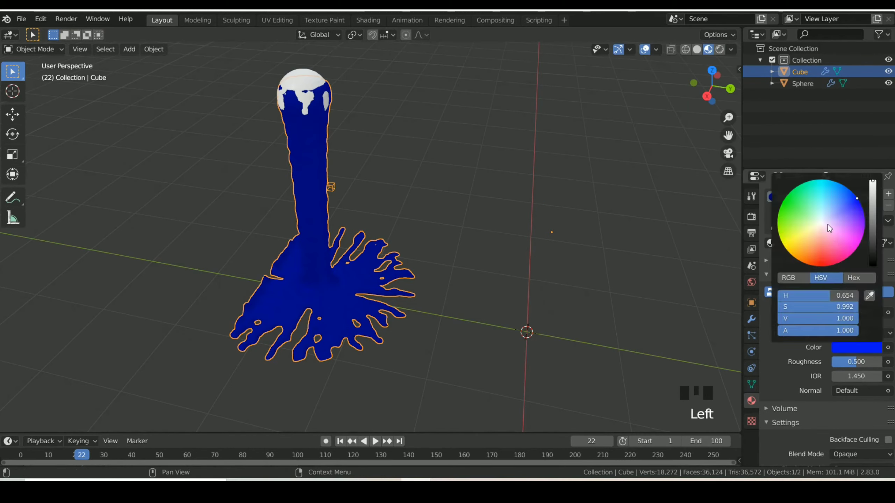
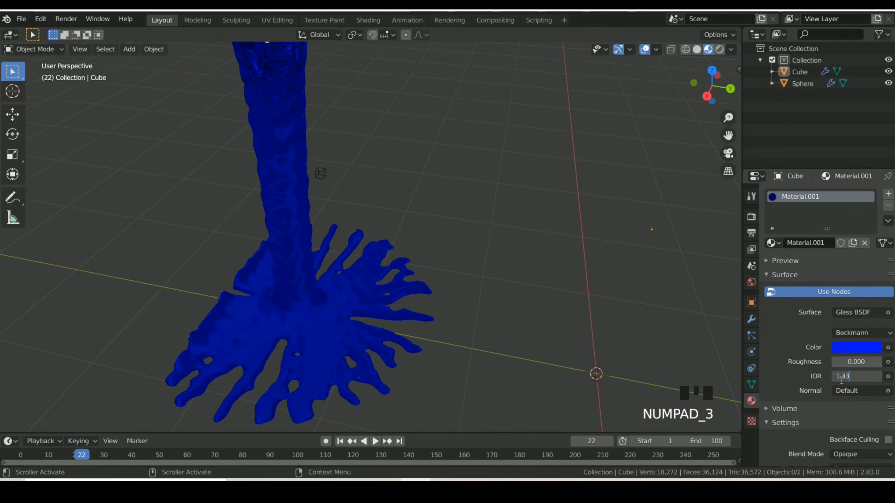
Step: Give the glass Roughness 0, IOR 1.333 and Alpha Blend blend mode
scroll(up, 3)
scroll(down, 3)
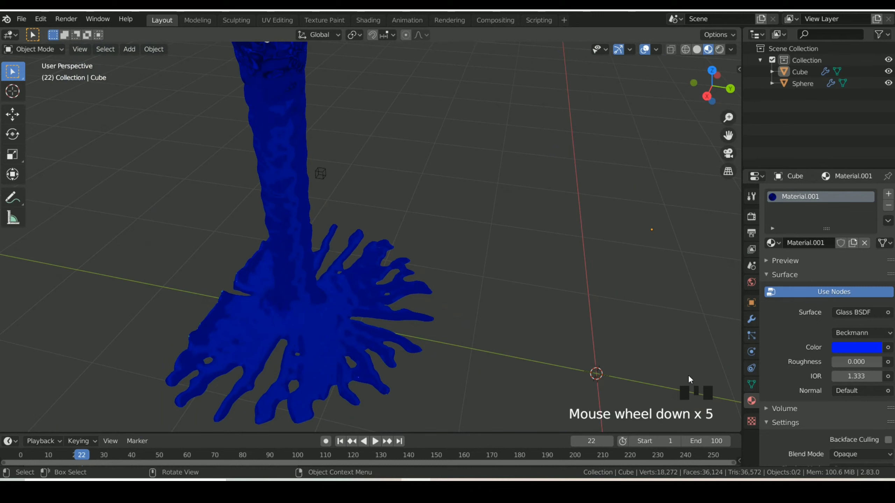
scroll(down, 3)
scroll(down, 3)
drag(869, 343, 753, 282)
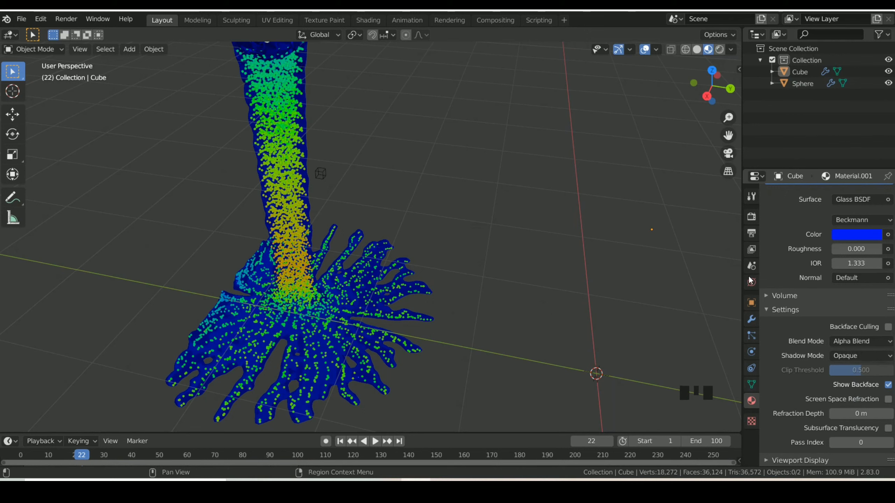
Step: Hide the domain's inner particles so the liquid shows as a solid blue surface
click(754, 305)
click(756, 355)
scroll(down, 3)
scroll(up, 3)
click(784, 264)
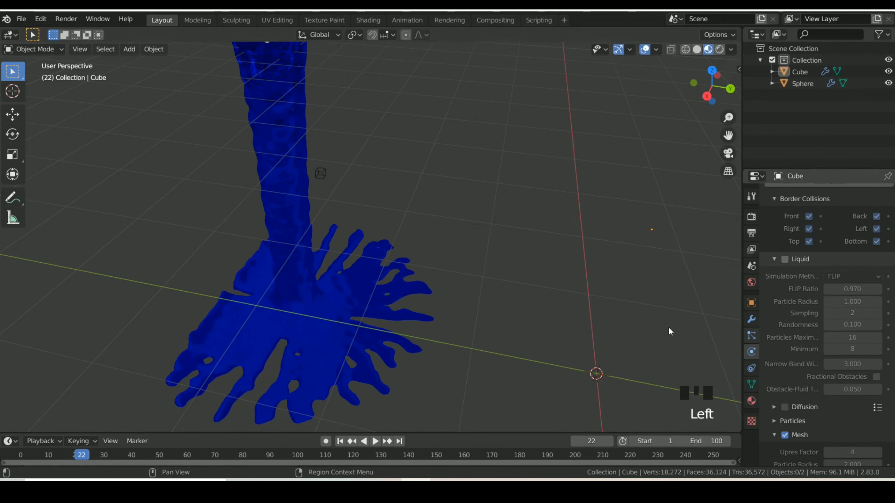
Step: Enable Screen Space Refraction in the glass material's settings
click(756, 404)
scroll(down, 3)
click(888, 388)
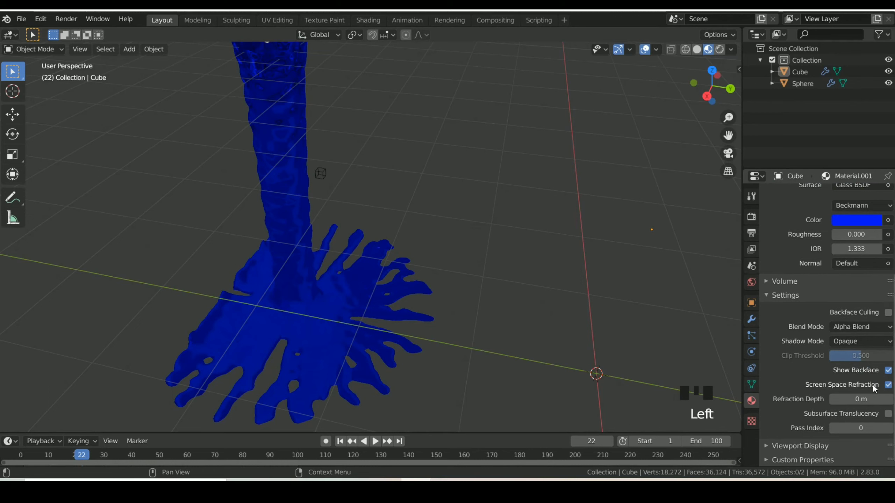
Step: Enable Eevee Screen Space Reflections with Refraction so the blue liquid renders see-through
click(754, 221)
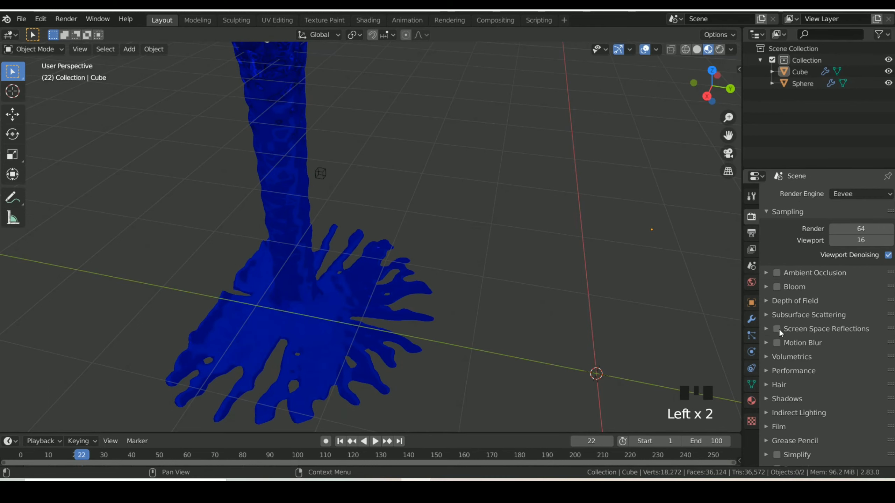
click(782, 336)
drag(770, 331, 880, 349)
scroll(down, 3)
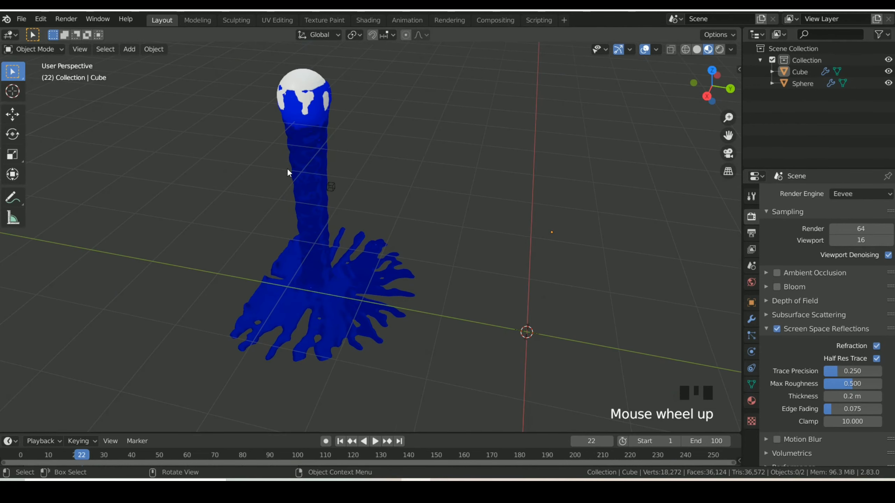
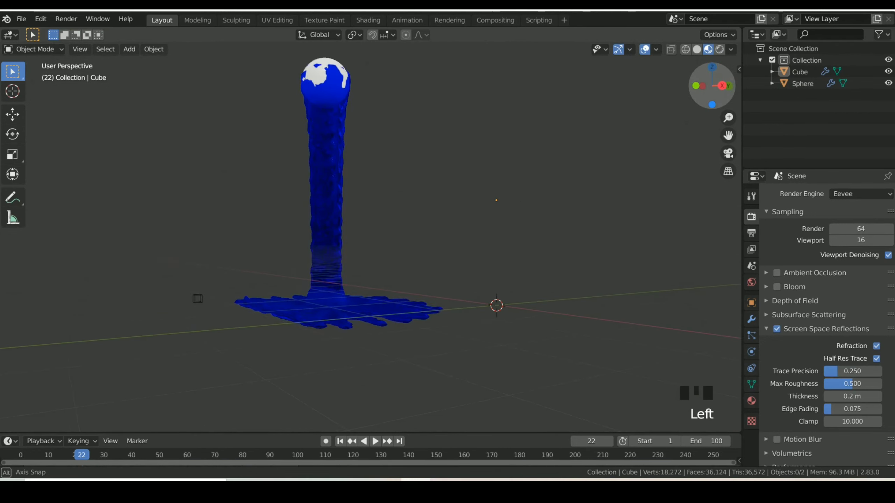
click(569, 316)
Step: Add a mesh plane and scale it into a large white ground beneath the splash
key(shift+a)
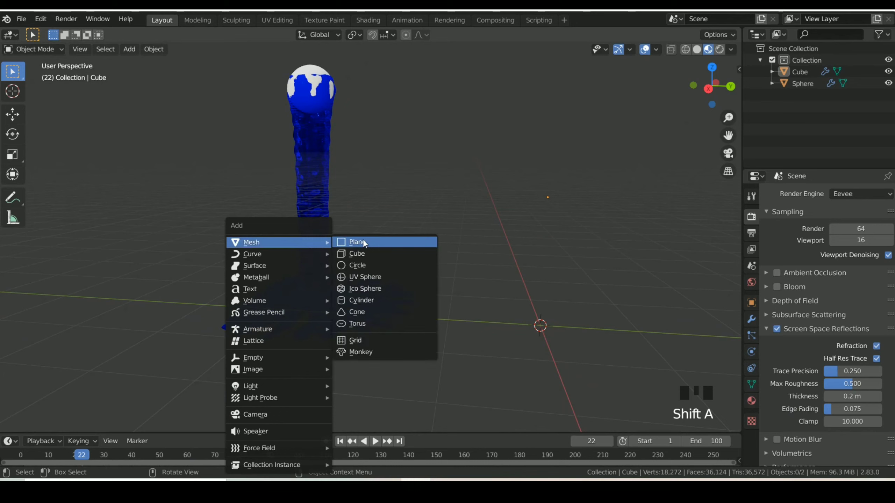
key(s)
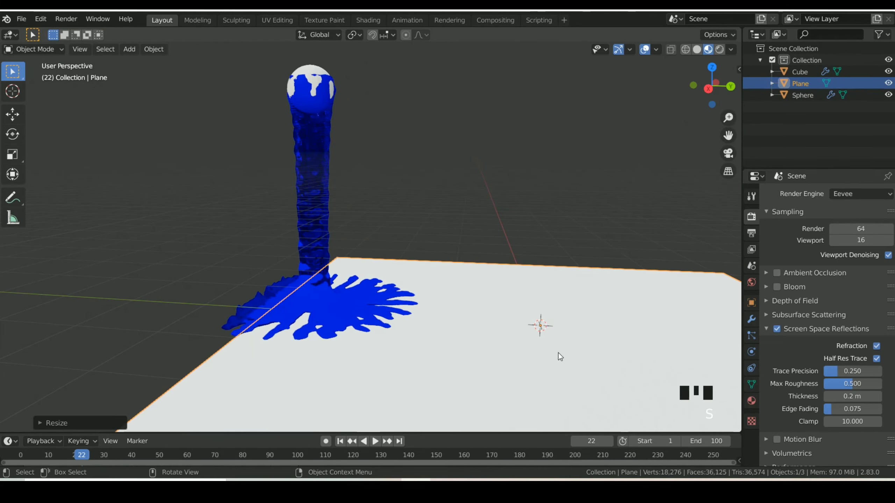
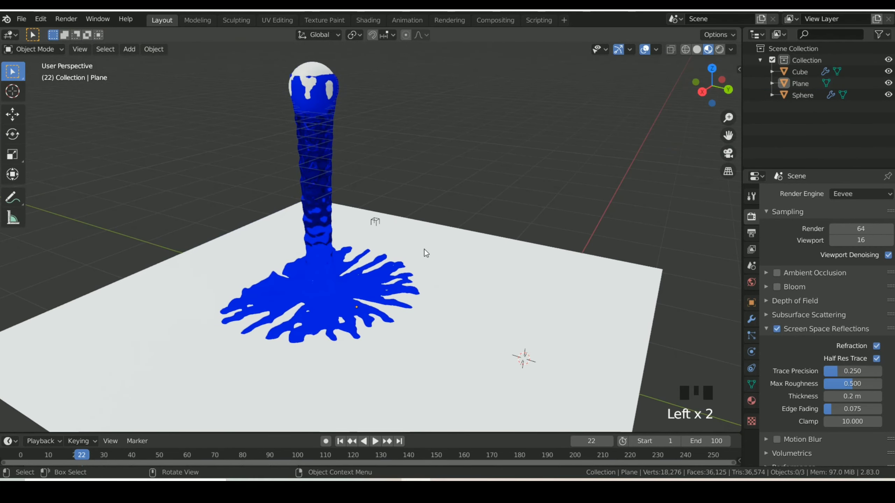
Step: Turn on Eevee Ambient Occlusion and Motion Blur in the render settings
click(786, 278)
drag(769, 328, 779, 347)
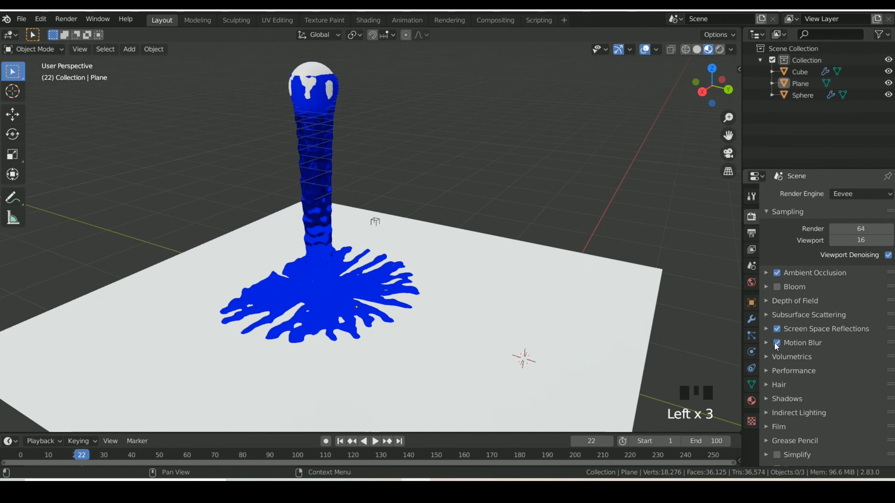
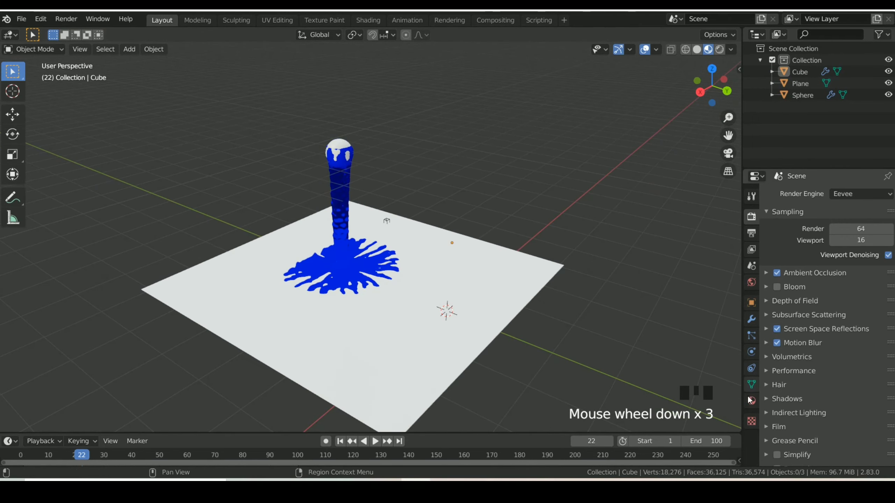
Step: Change the glass colour to a lighter sky blue (H 0.600) and replay the pour
click(759, 414)
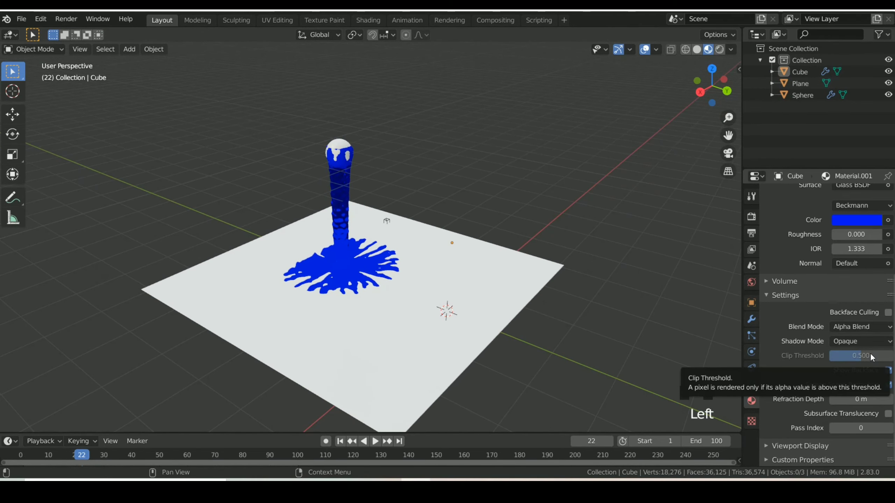
scroll(up, 3)
click(871, 353)
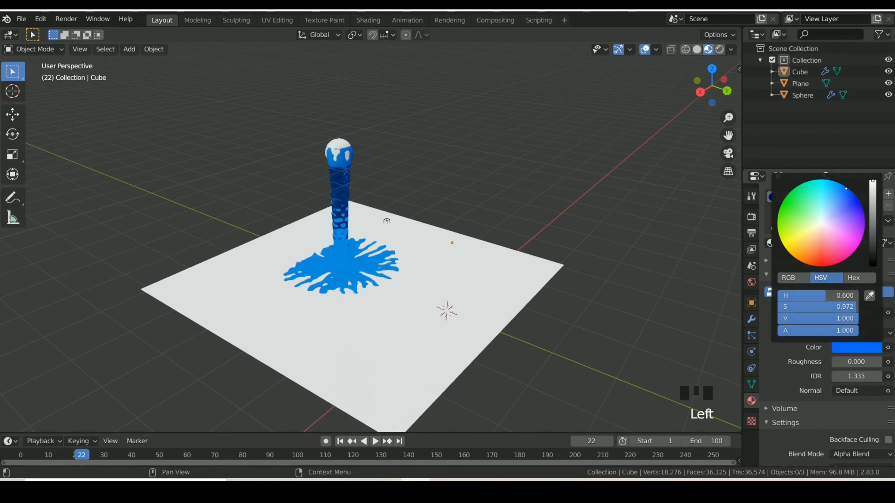
click(591, 216)
scroll(up, 3)
scroll(down, 3)
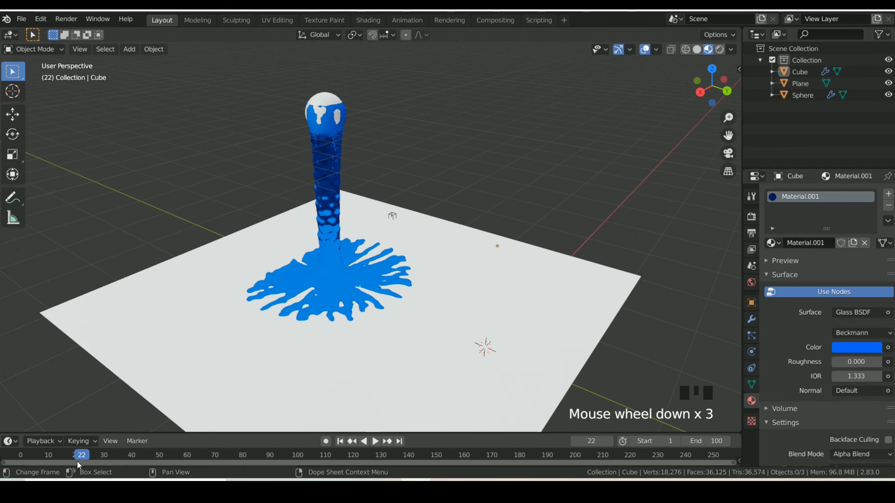